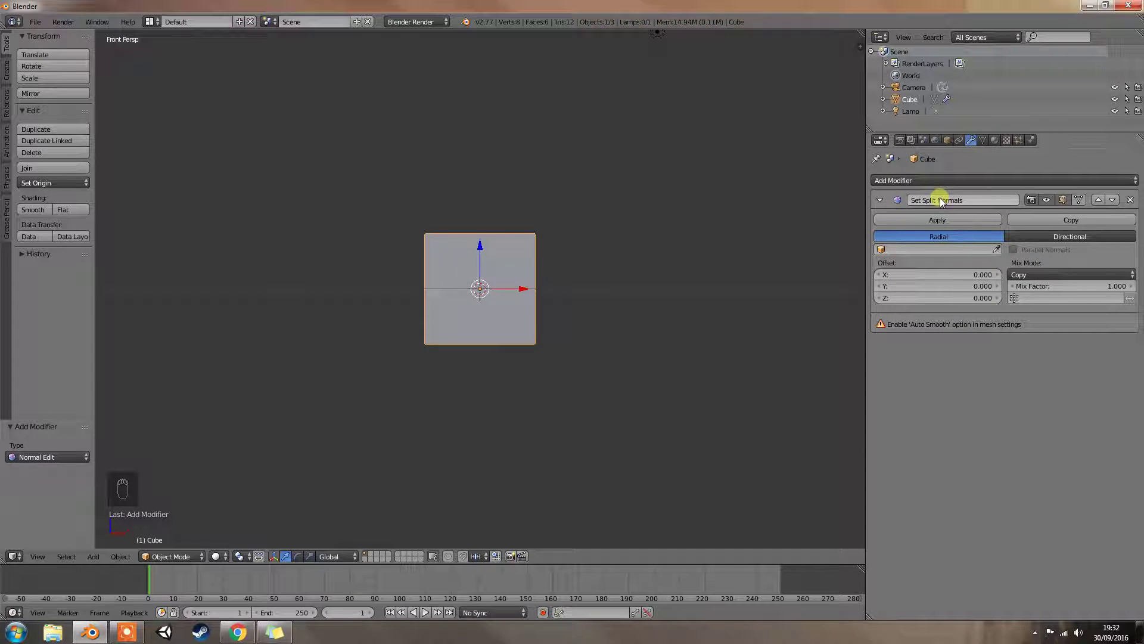
# - Remove the Array modifier and the duplicate Set Split Normals modifier from the cube
pyautogui.moveTo(907, 186); pyautogui.dragTo(827, 228)
pyautogui.middleClick(828, 228)
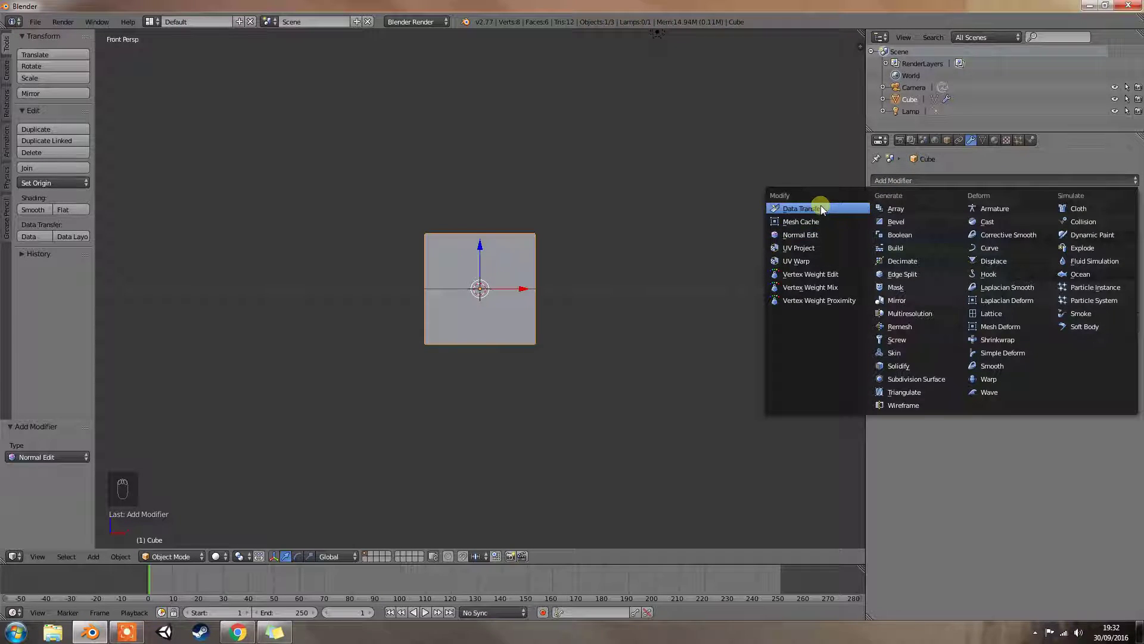
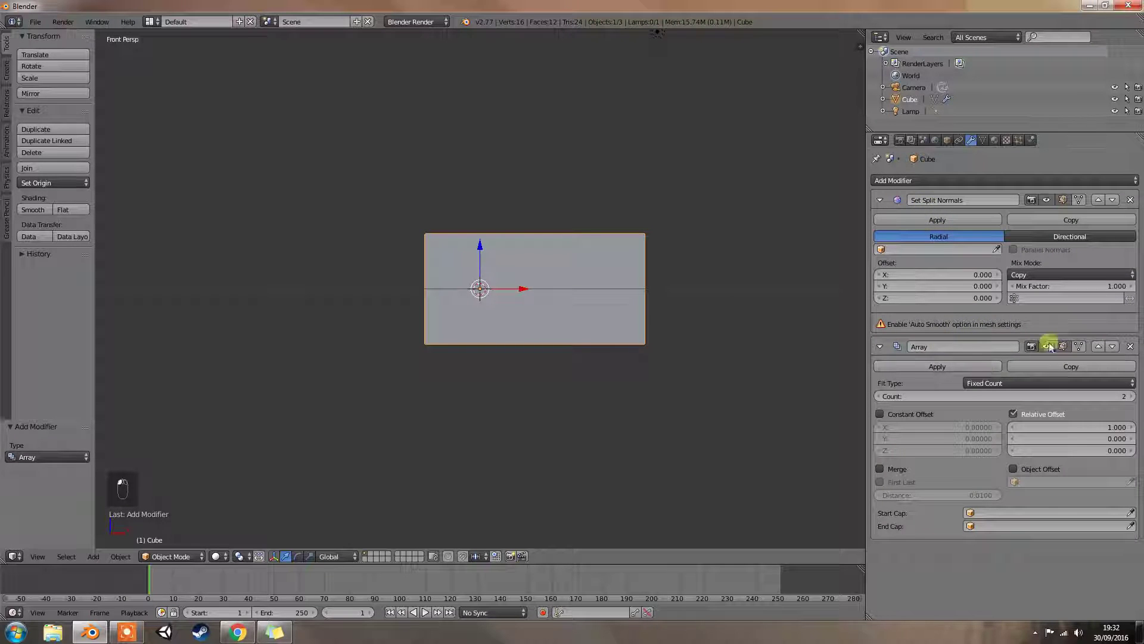
pyautogui.middleClick(1132, 351)
pyautogui.moveTo(1132, 350); pyautogui.dragTo(897, 199)
pyautogui.click(892, 188)
pyautogui.moveTo(889, 189); pyautogui.dragTo(833, 238)
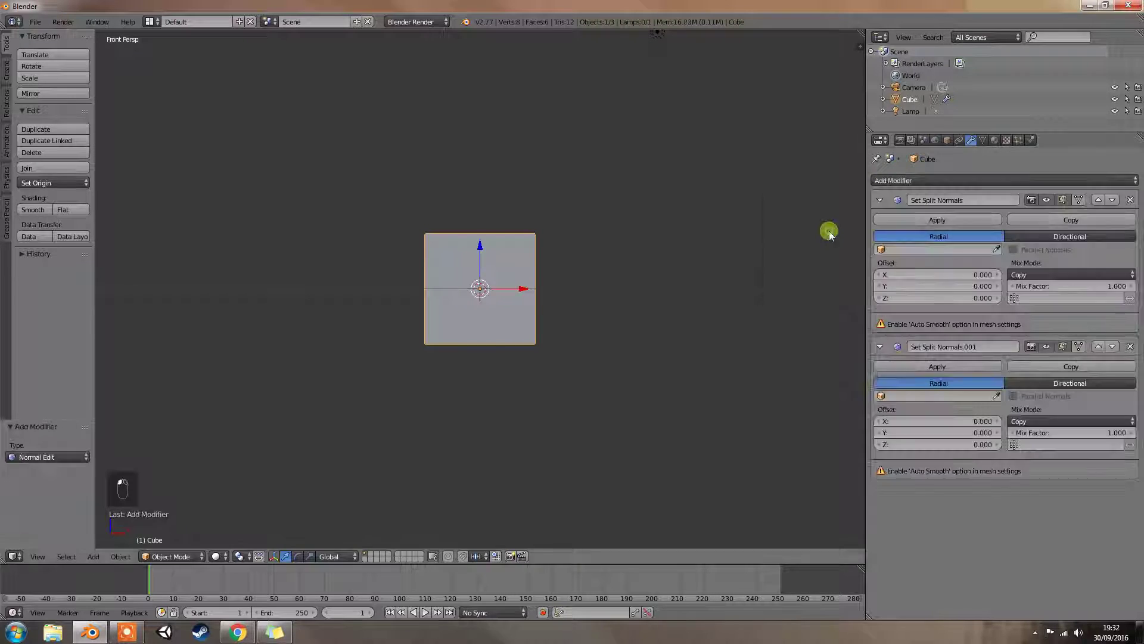
pyautogui.click(834, 237)
# - Inspect the remaining Set Split Normals modifier's Radial/Directional options and orbit to look down at the cube
pyautogui.moveTo(1071, 342); pyautogui.dragTo(1131, 354)
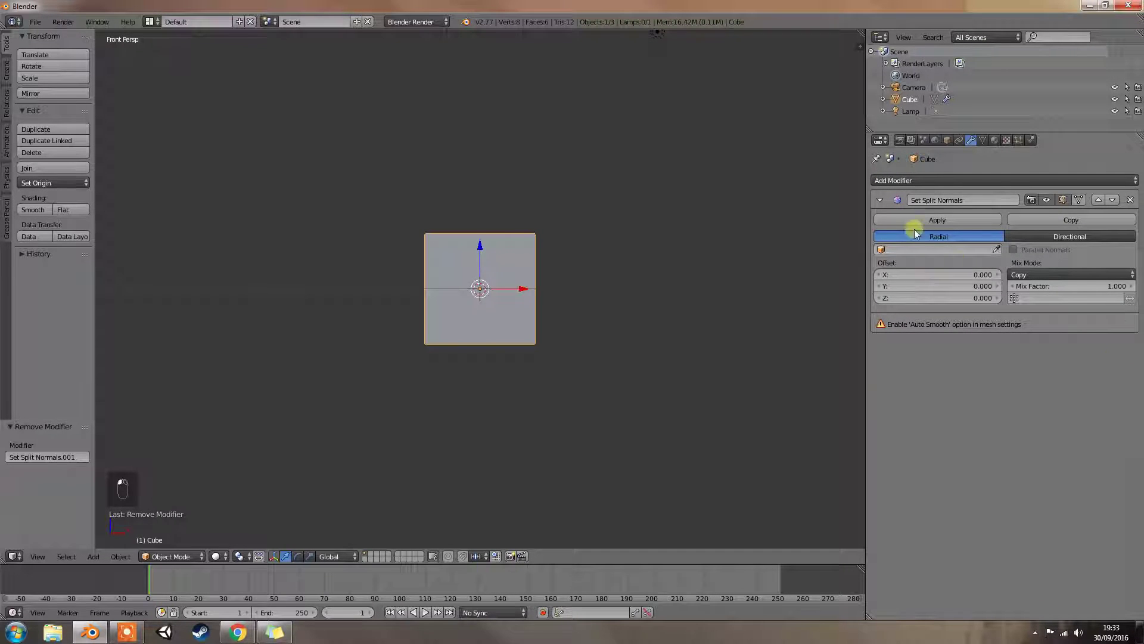
pyautogui.moveTo(924, 210); pyautogui.dragTo(947, 209)
pyautogui.moveTo(928, 210); pyautogui.dragTo(1002, 243)
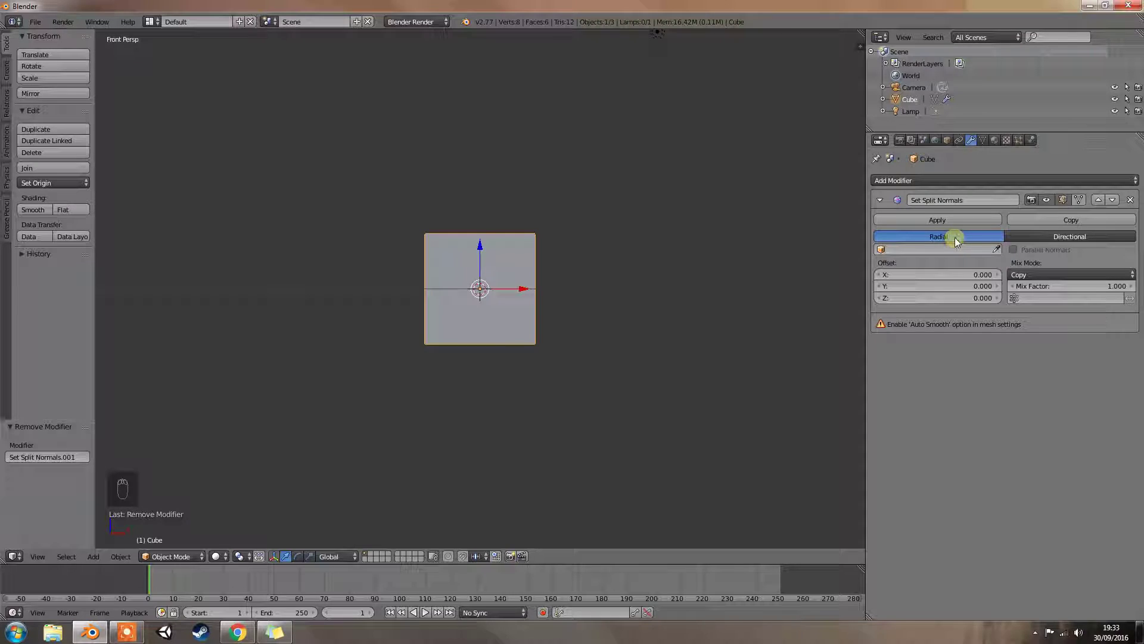
pyautogui.click(959, 243)
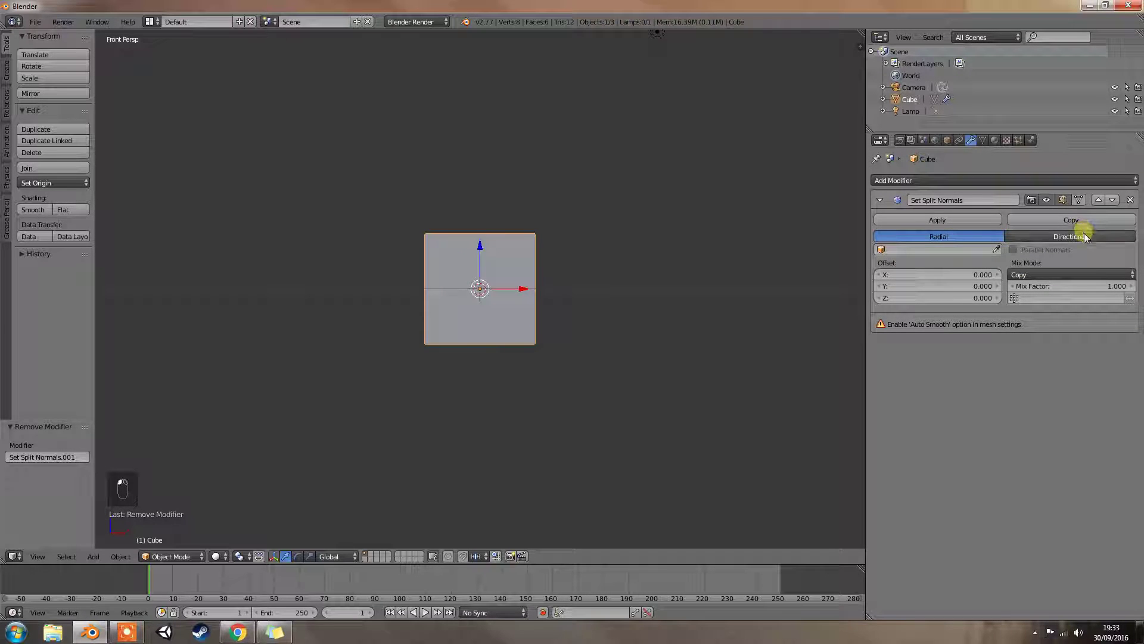
pyautogui.moveTo(1092, 272); pyautogui.dragTo(997, 260)
pyautogui.moveTo(997, 260); pyautogui.dragTo(997, 259)
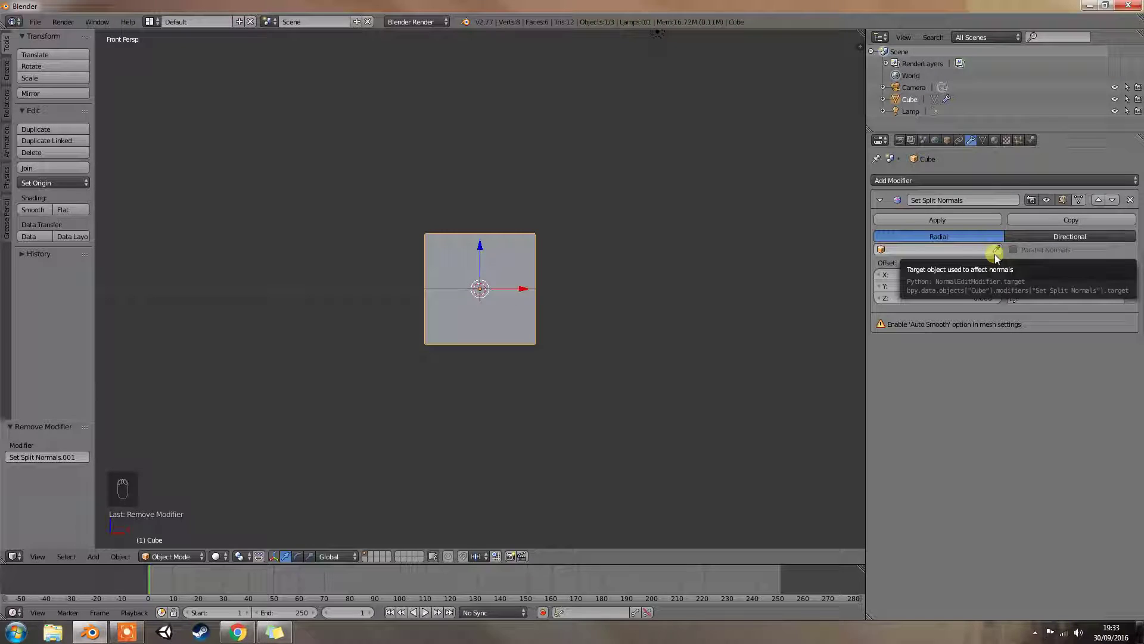
# - Orbit the viewport slightly to look down on the cube
pyautogui.moveTo(569, 288); pyautogui.dragTo(493, 297)
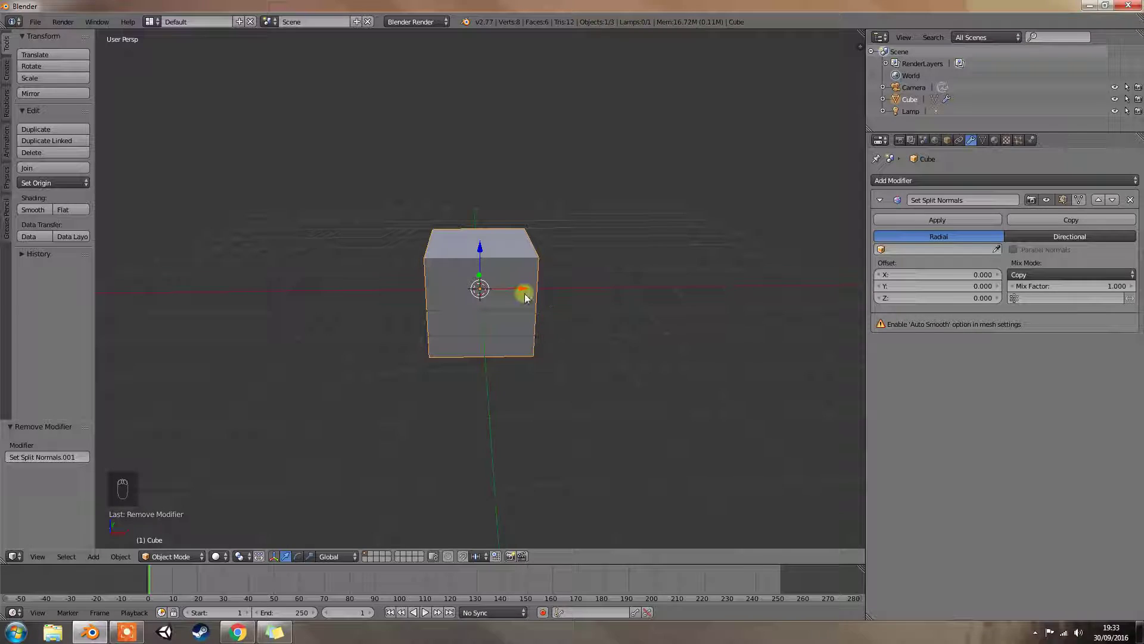
pyautogui.moveTo(540, 293); pyautogui.dragTo(610, 331)
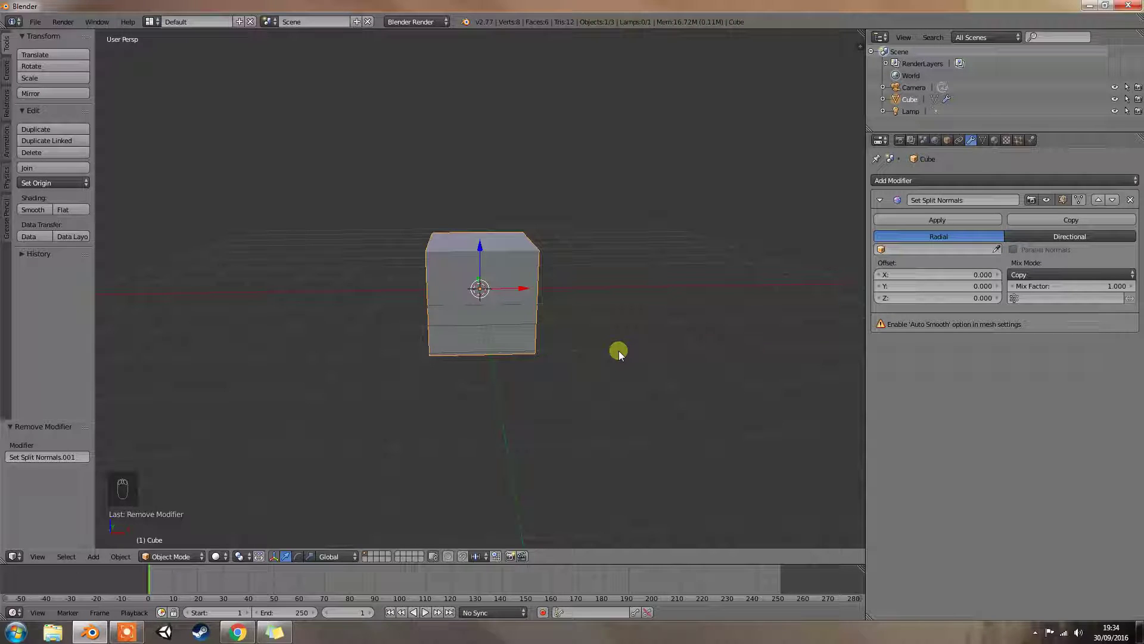
# - Add a second cube, move it about 2.98 units along X, then reselect the original cube
pyautogui.press('shift+a')
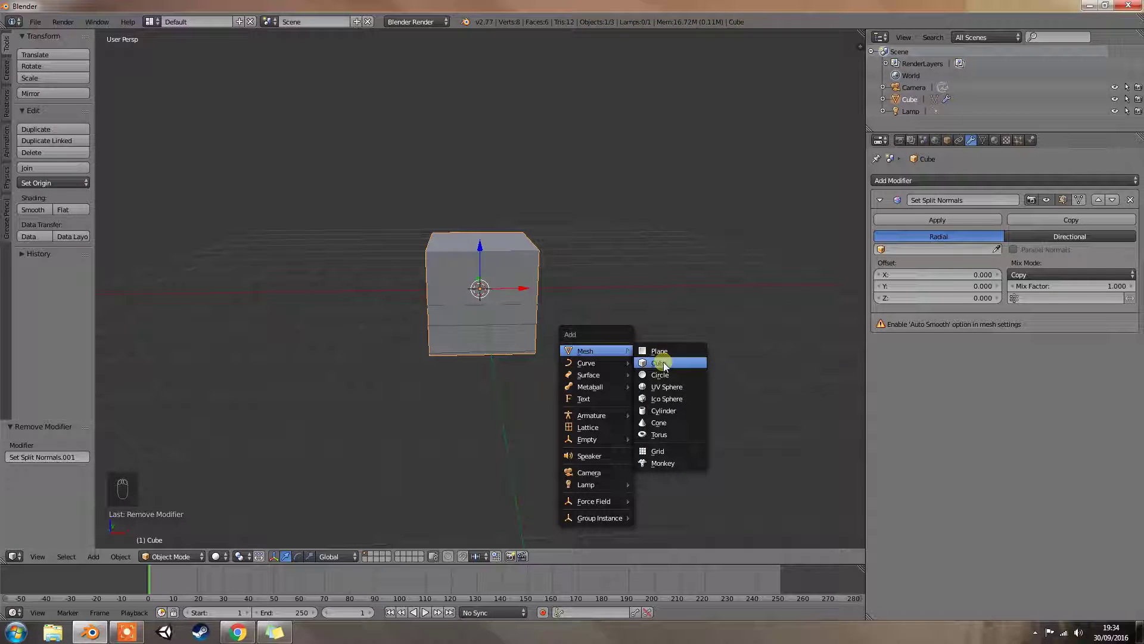
pyautogui.press('g')
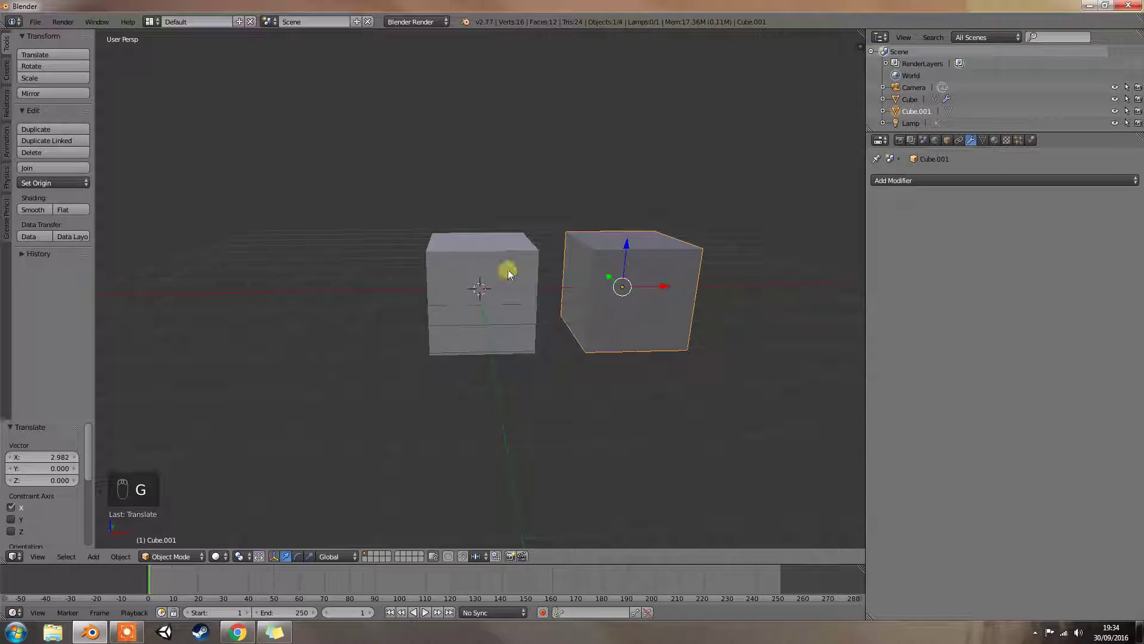
pyautogui.click(514, 279)
pyautogui.rightClick(512, 287)
pyautogui.moveTo(511, 287); pyautogui.dragTo(866, 246)
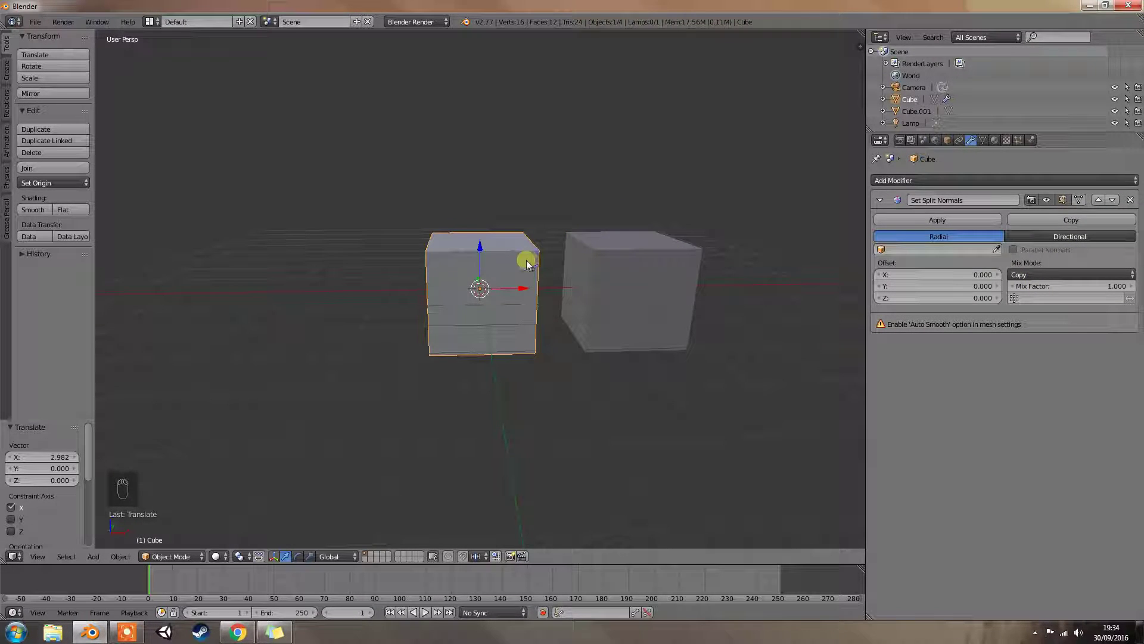
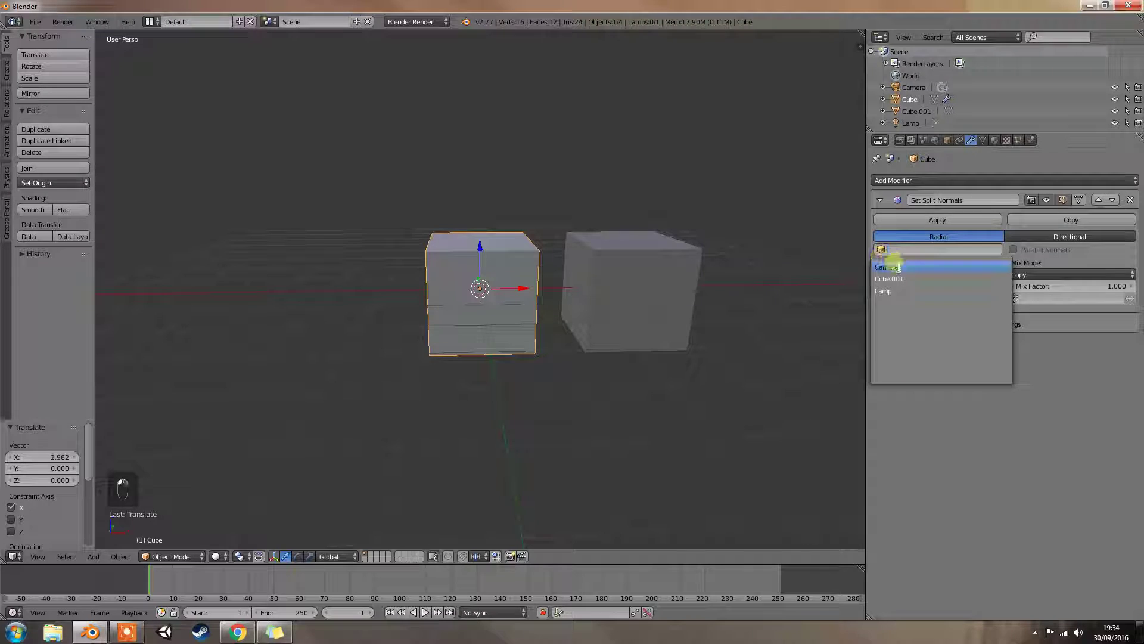
pyautogui.moveTo(663, 268); pyautogui.dragTo(1105, 251)
pyautogui.click(1080, 242)
pyautogui.moveTo(793, 289); pyautogui.dragTo(779, 288)
pyautogui.moveTo(779, 288); pyautogui.dragTo(769, 285)
pyautogui.doubleClick(753, 291)
pyautogui.moveTo(769, 285); pyautogui.dragTo(499, 283)
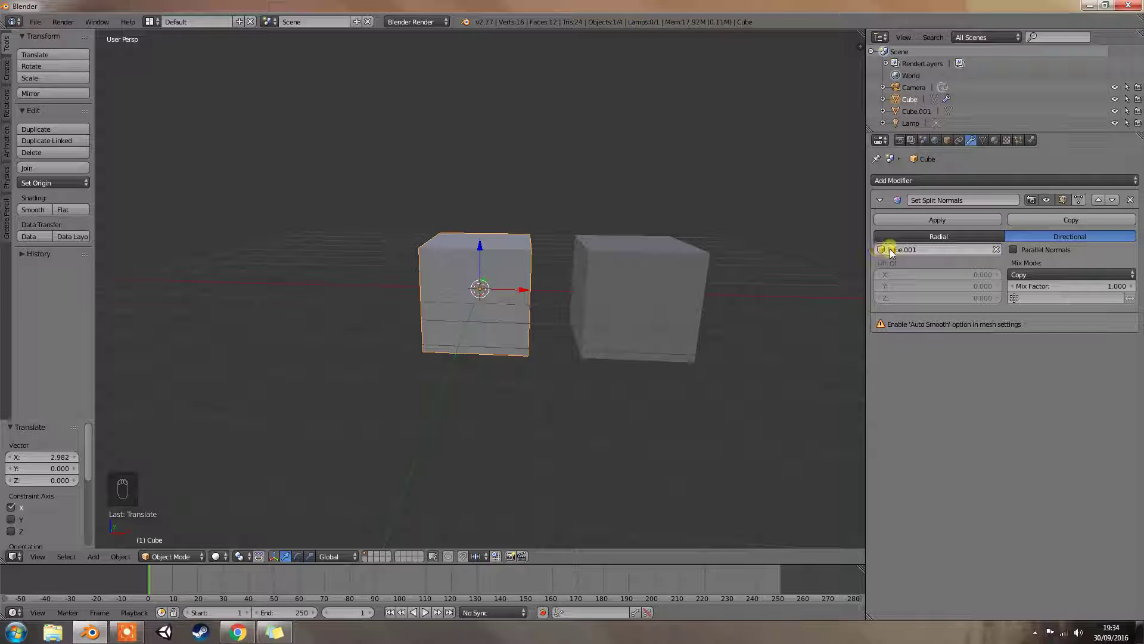
pyautogui.click(998, 252)
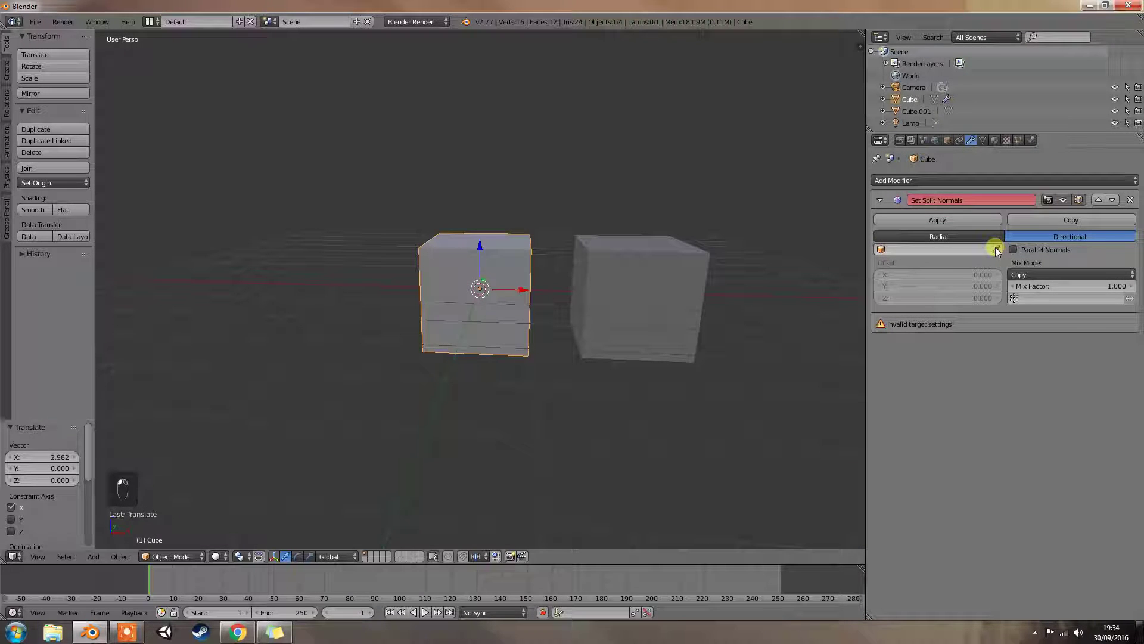
pyautogui.moveTo(963, 250); pyautogui.dragTo(886, 256)
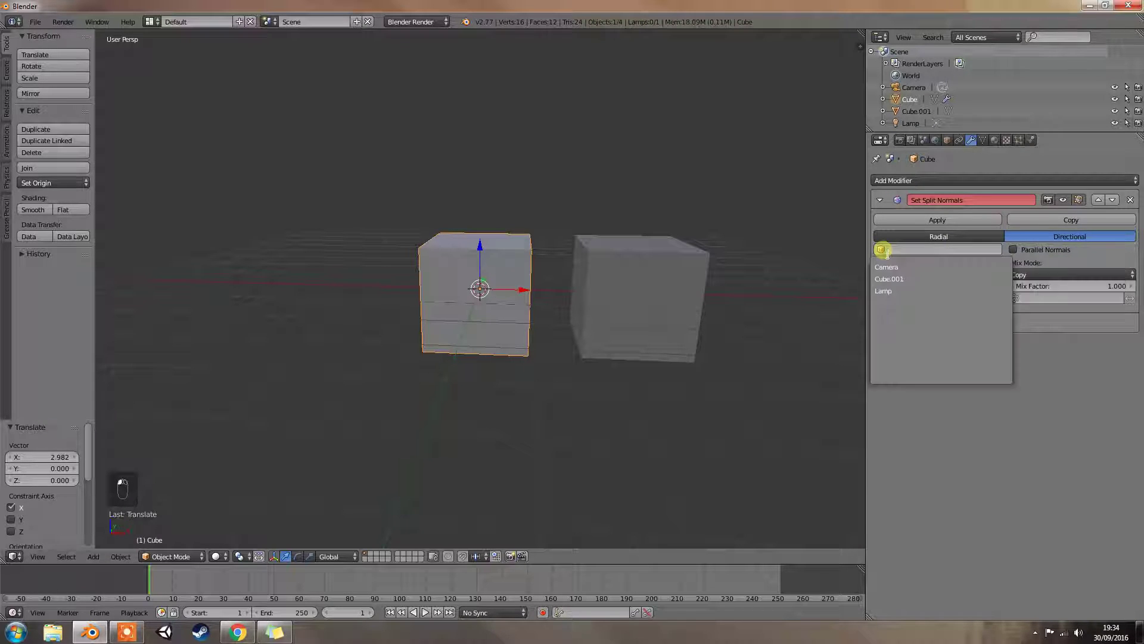
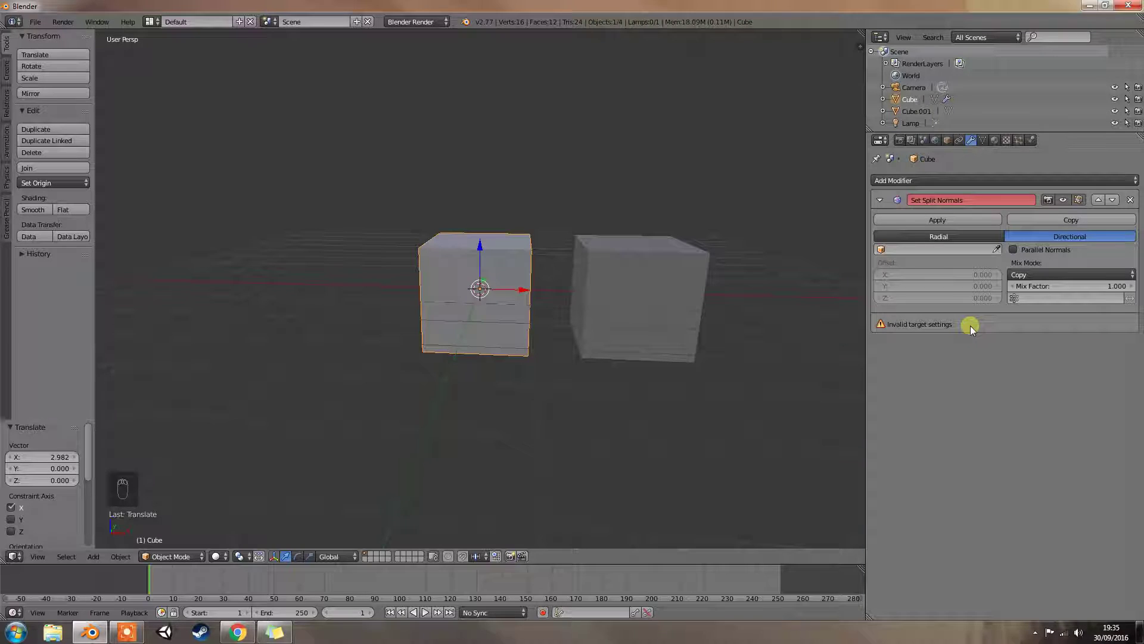
# - Set the Set Split Normals modifier to Radial mode and explore its options
pyautogui.click(956, 243)
pyautogui.click(958, 279)
pyautogui.middleClick(959, 288)
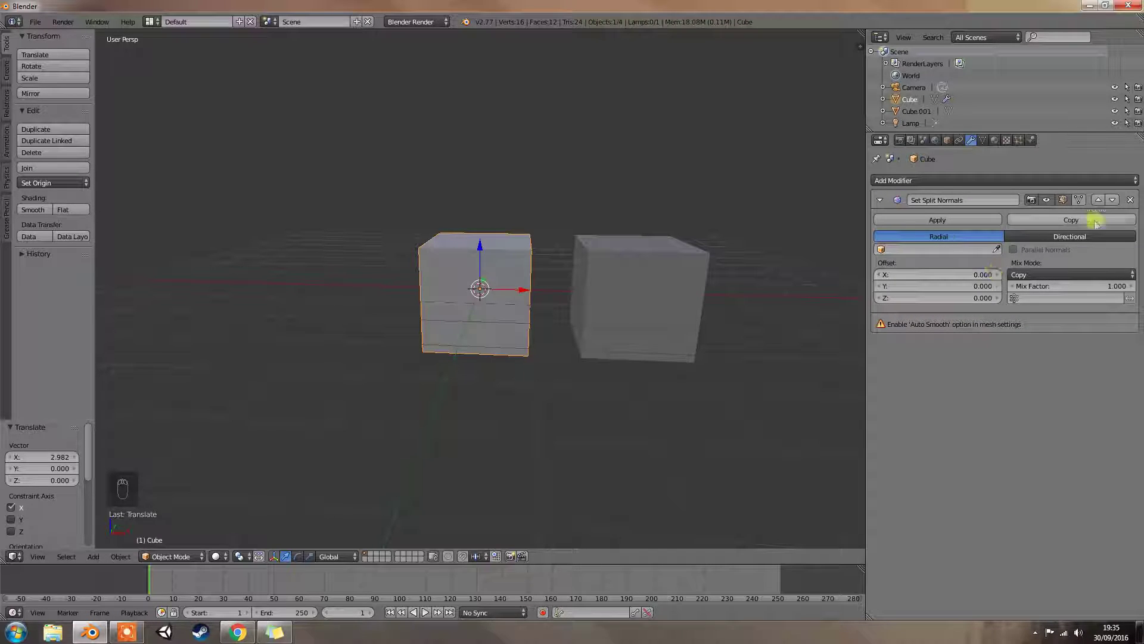
pyautogui.moveTo(1072, 241); pyautogui.dragTo(961, 299)
pyautogui.click(982, 284)
pyautogui.moveTo(1006, 270); pyautogui.dragTo(980, 243)
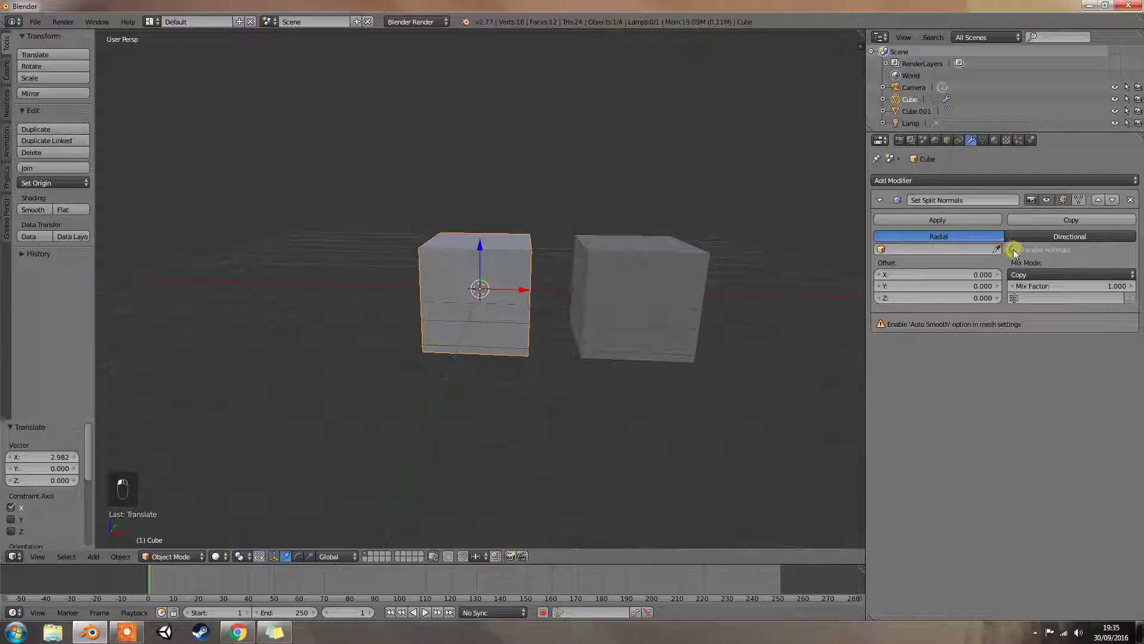
# - Switch the modifier to Directional mode, leaving it with no target object set
pyautogui.click(1017, 255)
pyautogui.click(1016, 255)
pyautogui.middleClick(1016, 255)
pyautogui.doubleClick(1016, 255)
pyautogui.middleClick(1016, 255)
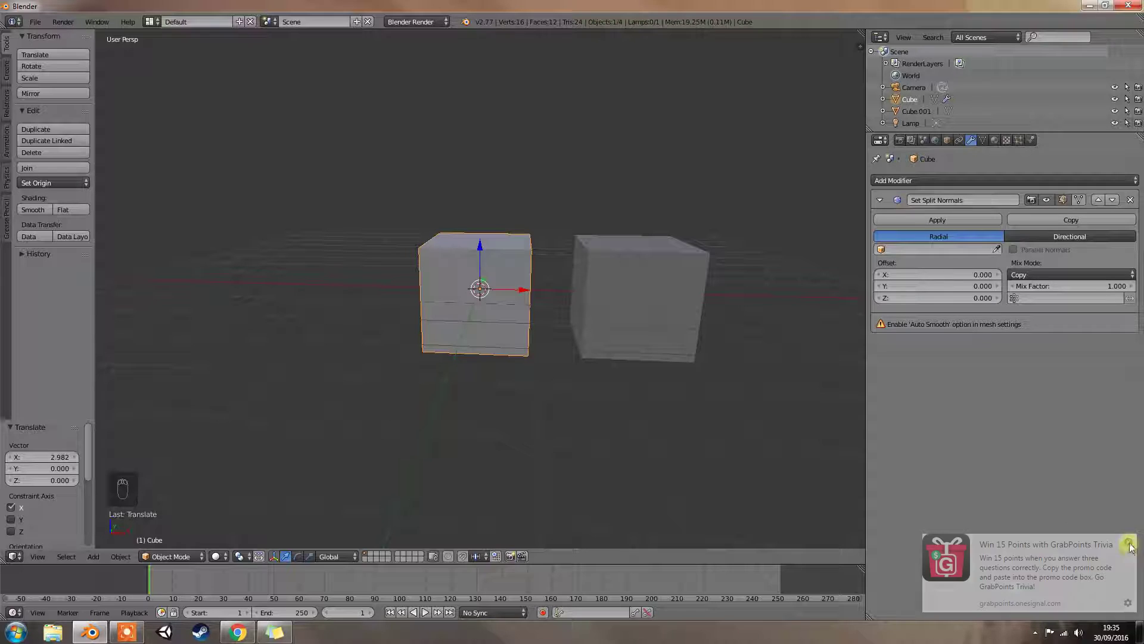
pyautogui.click(933, 442)
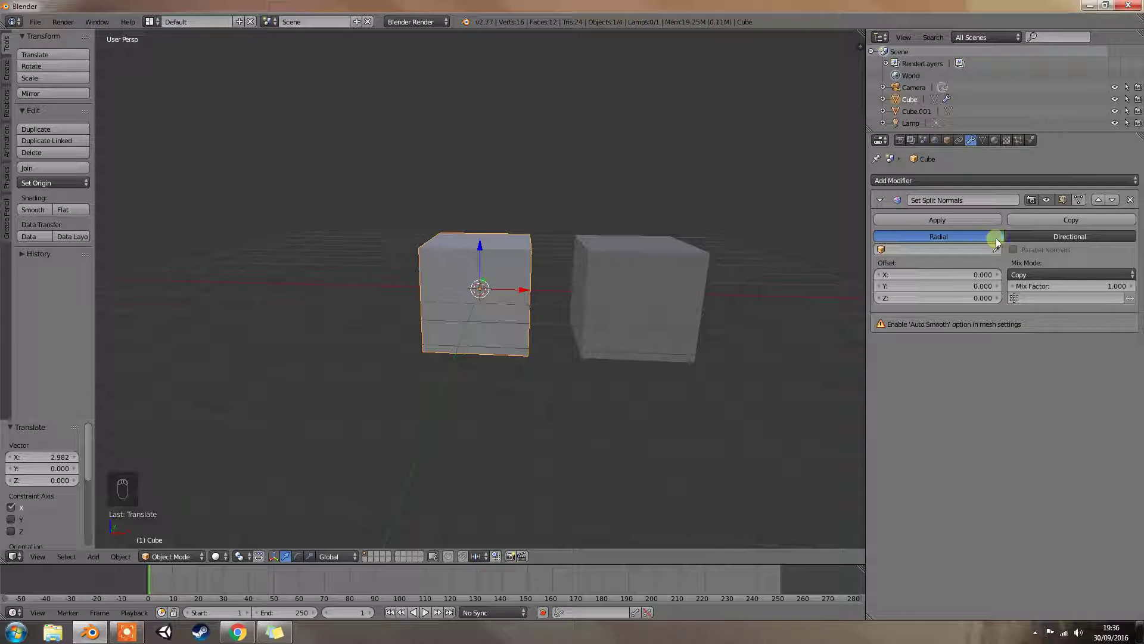
pyautogui.moveTo(1038, 245); pyautogui.dragTo(985, 243)
pyautogui.moveTo(984, 244); pyautogui.dragTo(986, 239)
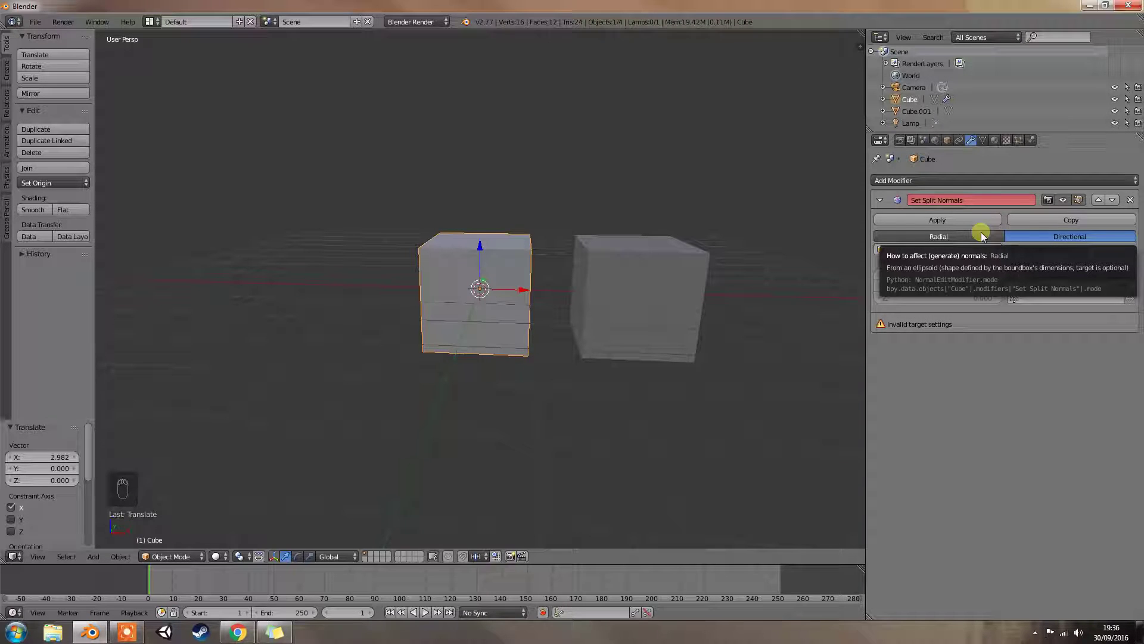
# - Select the second cube, Cube.001, to inspect its empty modifier stack
pyautogui.middleClick(986, 239)
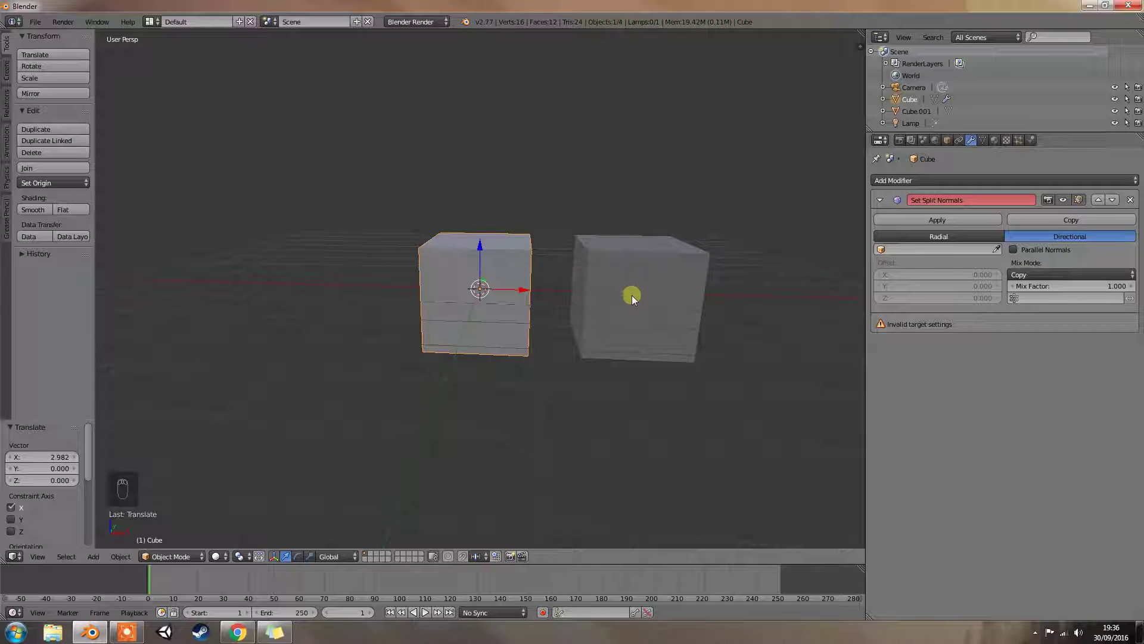
pyautogui.moveTo(636, 313); pyautogui.dragTo(621, 292)
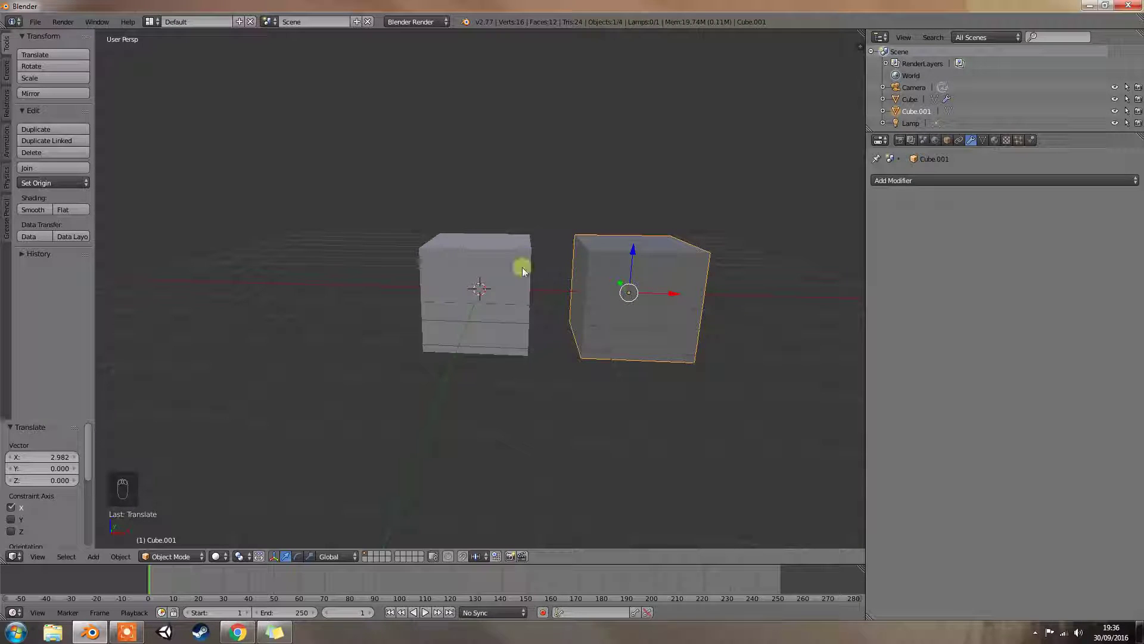
# - Reselect the original cube and expand the modifier's Mix Mode choices (currently Copy)
pyautogui.moveTo(514, 259); pyautogui.dragTo(929, 241)
pyautogui.middleClick(927, 242)
pyautogui.middleClick(929, 241)
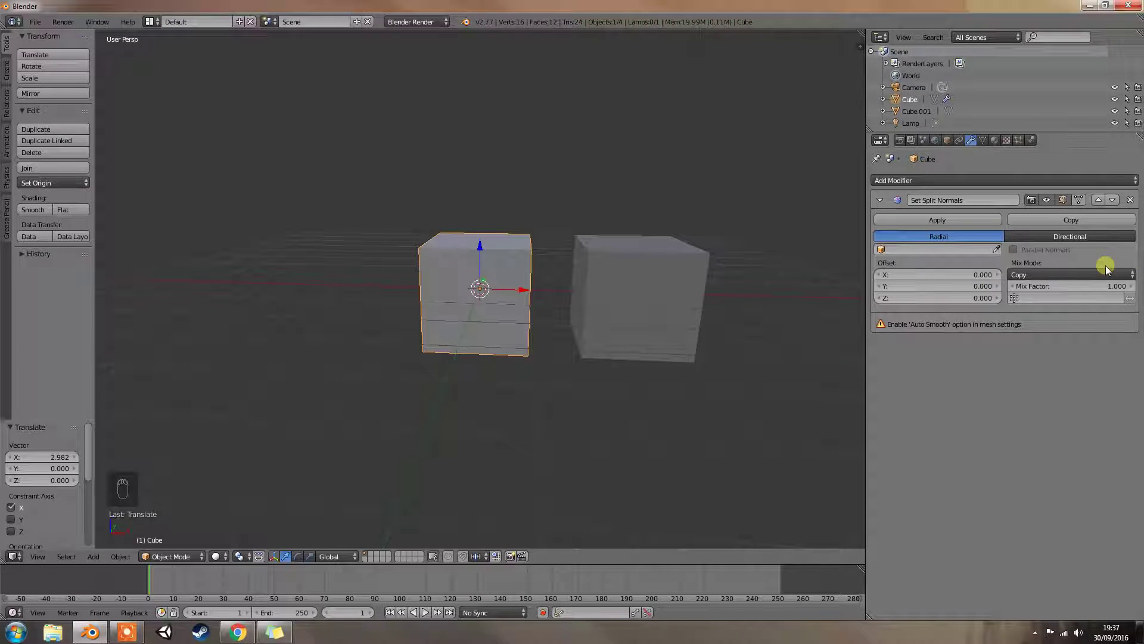
pyautogui.moveTo(1016, 270); pyautogui.dragTo(1041, 282)
pyautogui.middleClick(1041, 282)
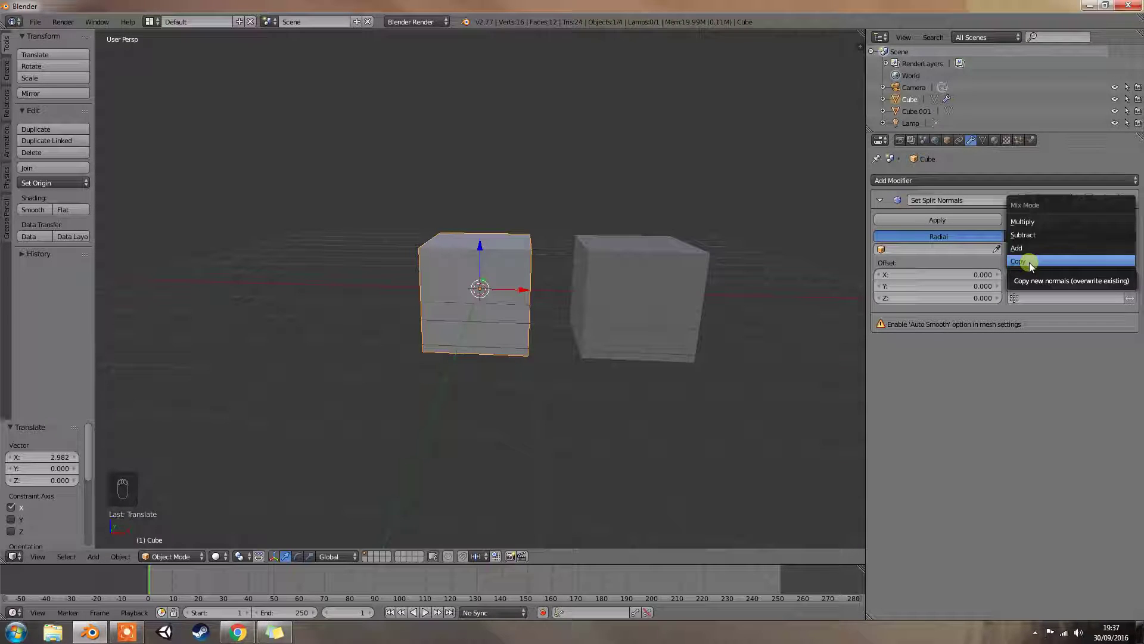
# - Keep the Copy mix mode at full strength and show the cube's mesh data settings
pyautogui.moveTo(927, 186); pyautogui.dragTo(1053, 265)
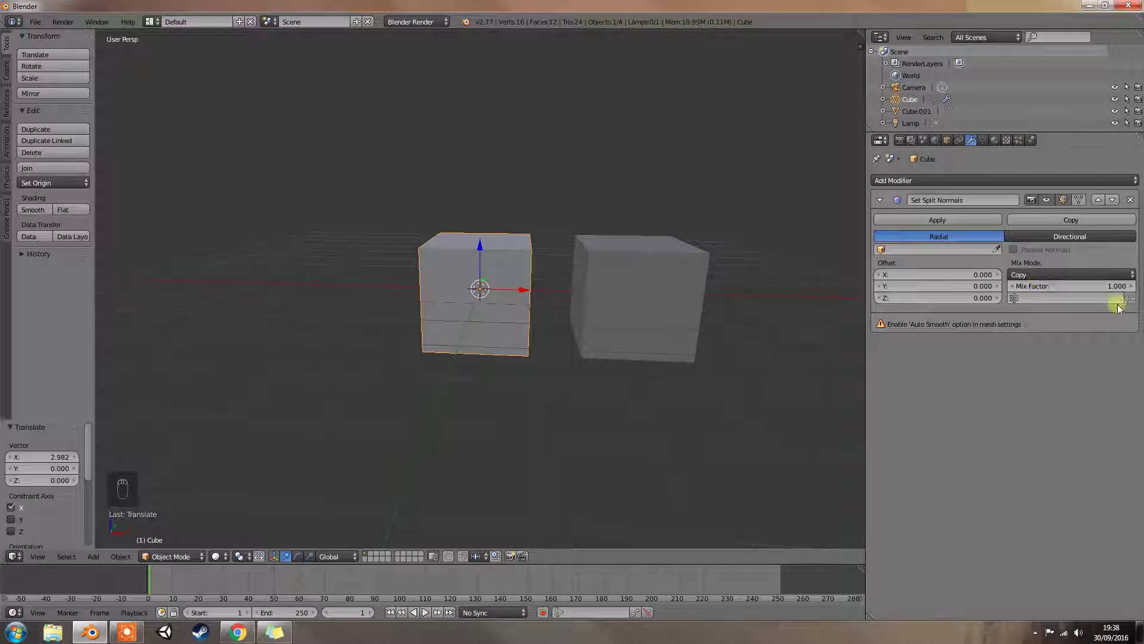
pyautogui.click(1136, 306)
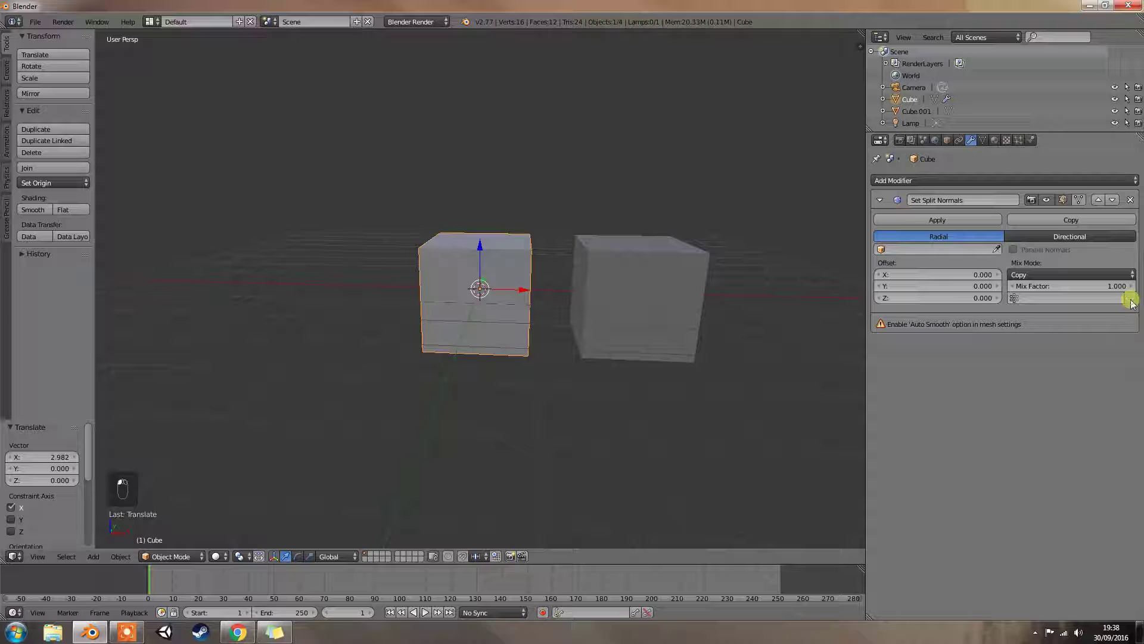
pyautogui.middleClick(1136, 305)
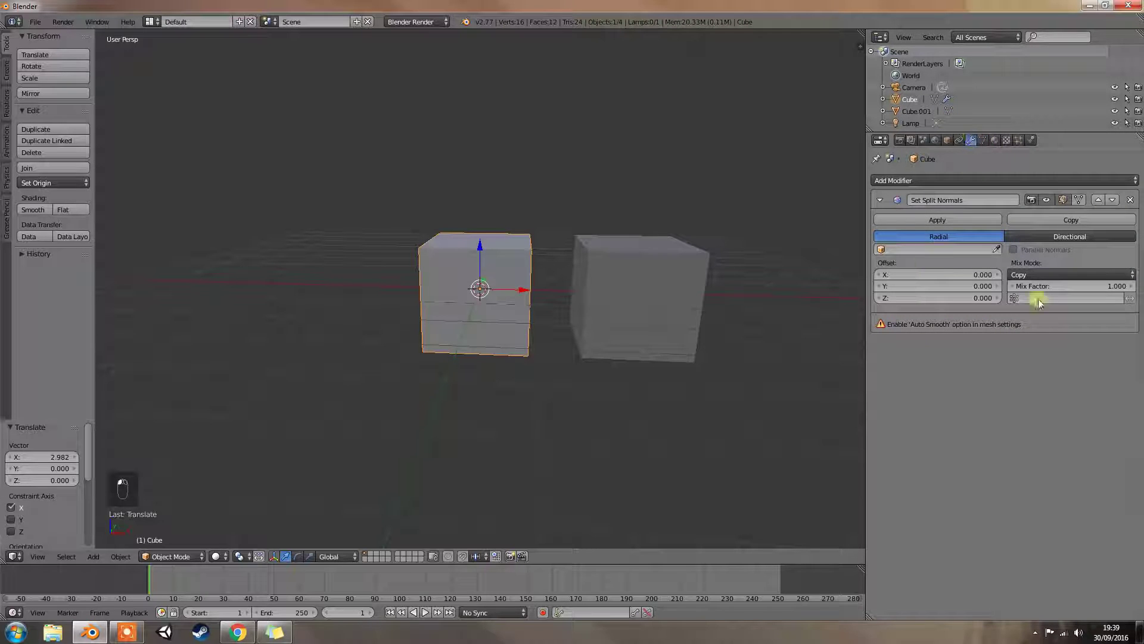
# - Enable Auto Smooth under Normals on the cube's mesh and return to the modifier settings
pyautogui.middleClick(987, 149)
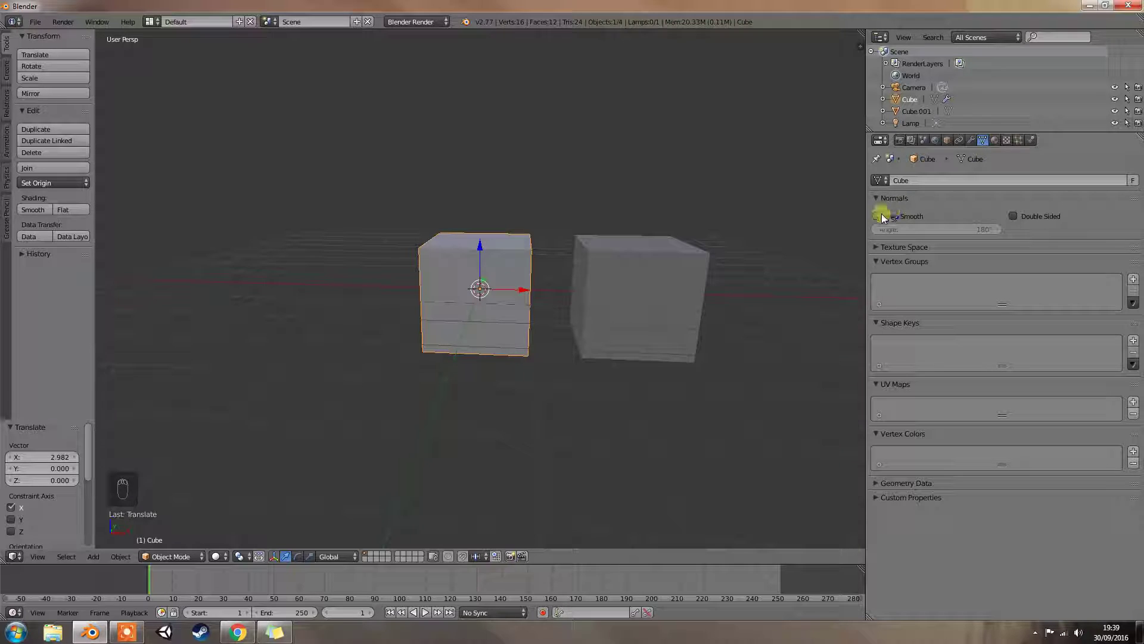
pyautogui.middleClick(882, 223)
pyautogui.click(882, 223)
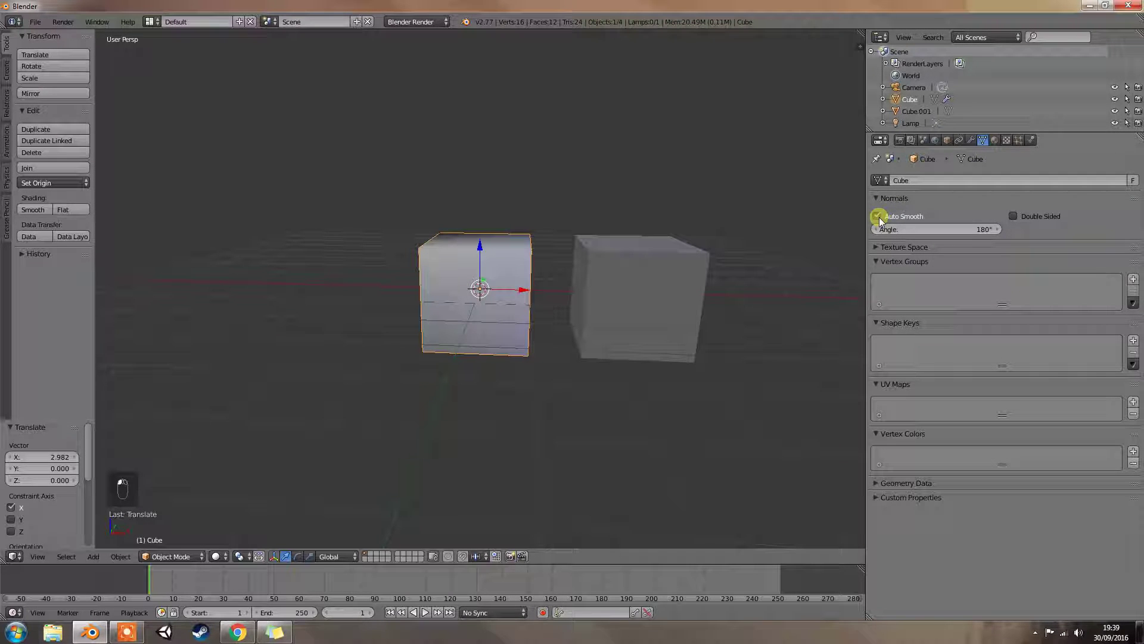
pyautogui.middleClick(882, 223)
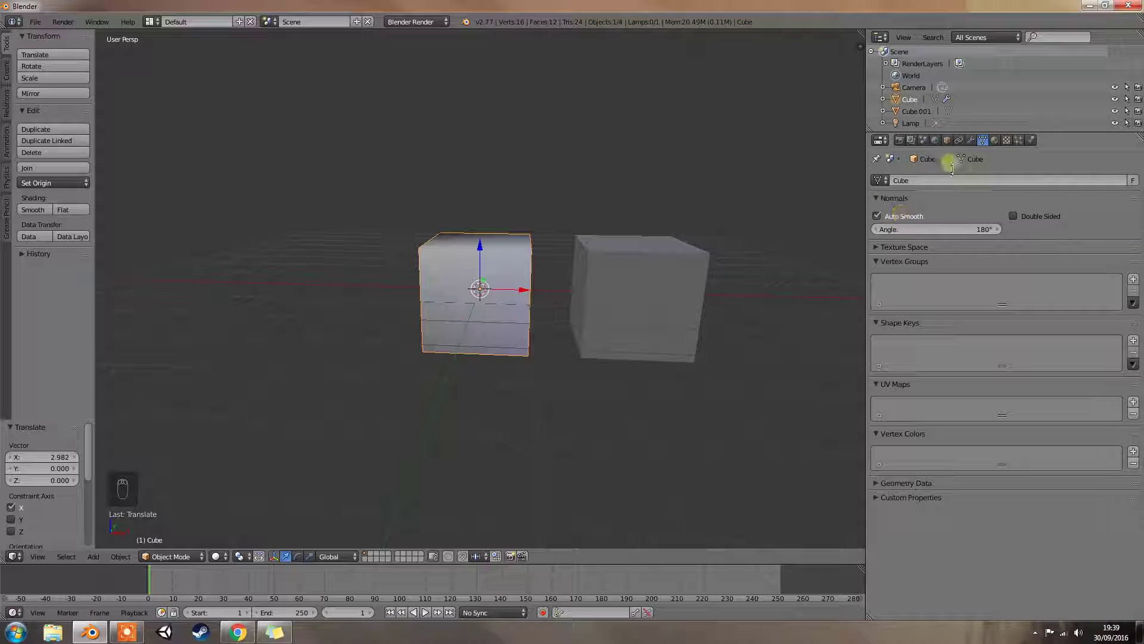
pyautogui.moveTo(977, 147); pyautogui.dragTo(990, 213)
pyautogui.moveTo(990, 213); pyautogui.dragTo(989, 214)
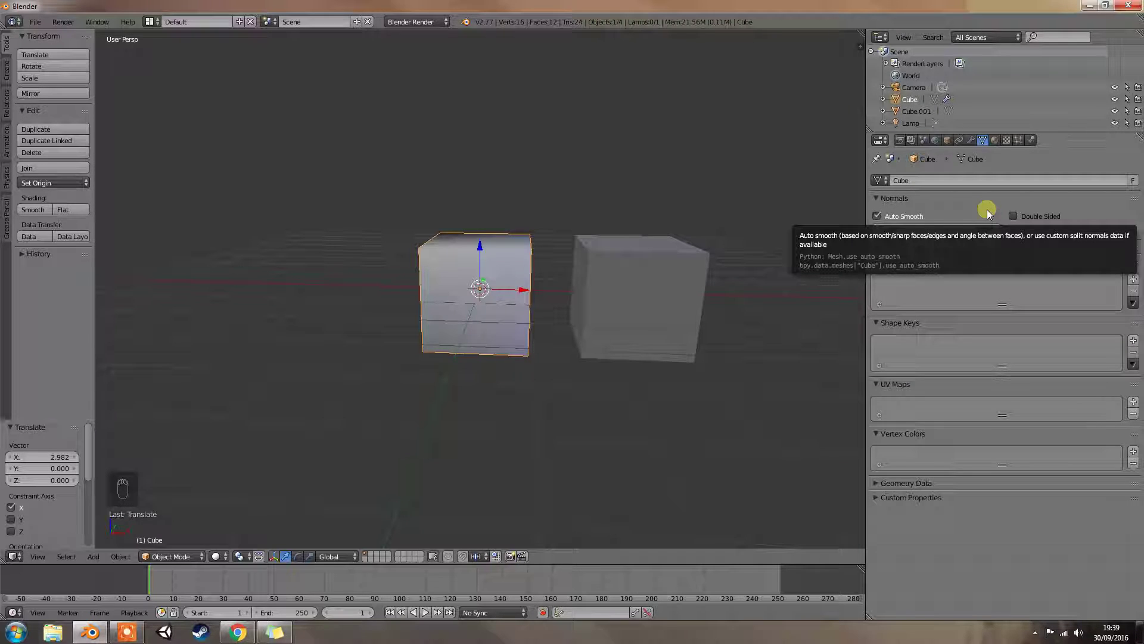
pyautogui.moveTo(979, 143); pyautogui.dragTo(994, 218)
# - Remove the Set Split Normals modifier from the cube
pyautogui.middleClick(994, 218)
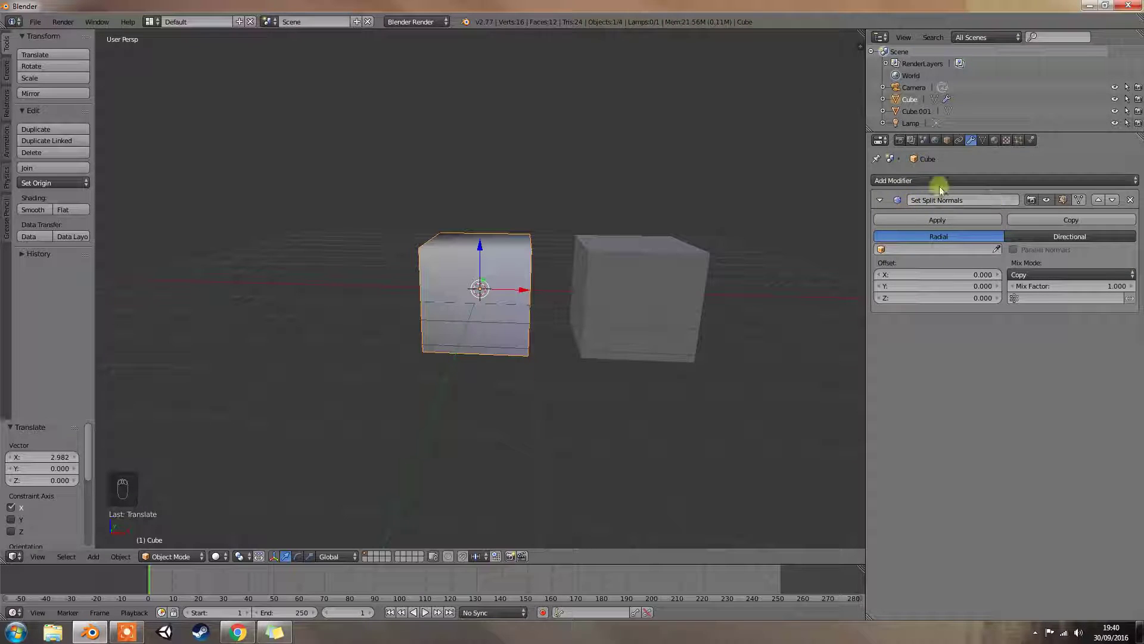
pyautogui.moveTo(910, 186); pyautogui.dragTo(969, 386)
pyautogui.middleClick(969, 387)
pyautogui.moveTo(969, 387); pyautogui.dragTo(928, 379)
pyautogui.moveTo(1131, 332); pyautogui.dragTo(1137, 203)
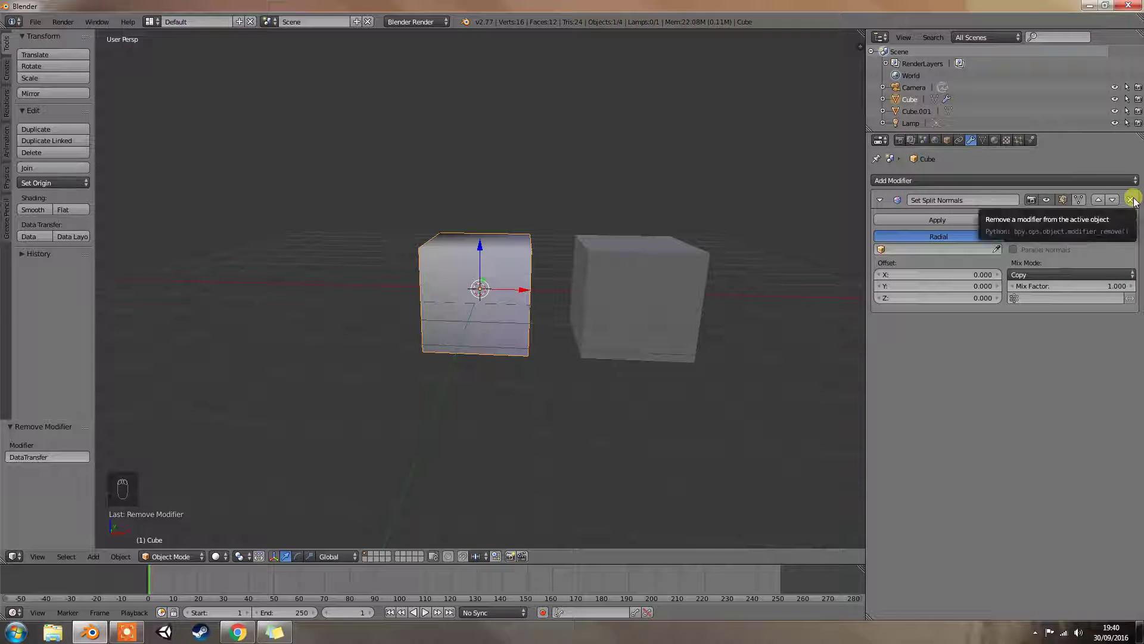
pyautogui.moveTo(1137, 204); pyautogui.dragTo(611, 313)
pyautogui.rightClick(611, 313)
pyautogui.middleClick(610, 313)
pyautogui.click(610, 312)
# - Delete the second cube, reselect the original and show the Add Modifier list
pyautogui.middleClick(611, 313)
pyautogui.rightClick(611, 312)
pyautogui.press('Delete')
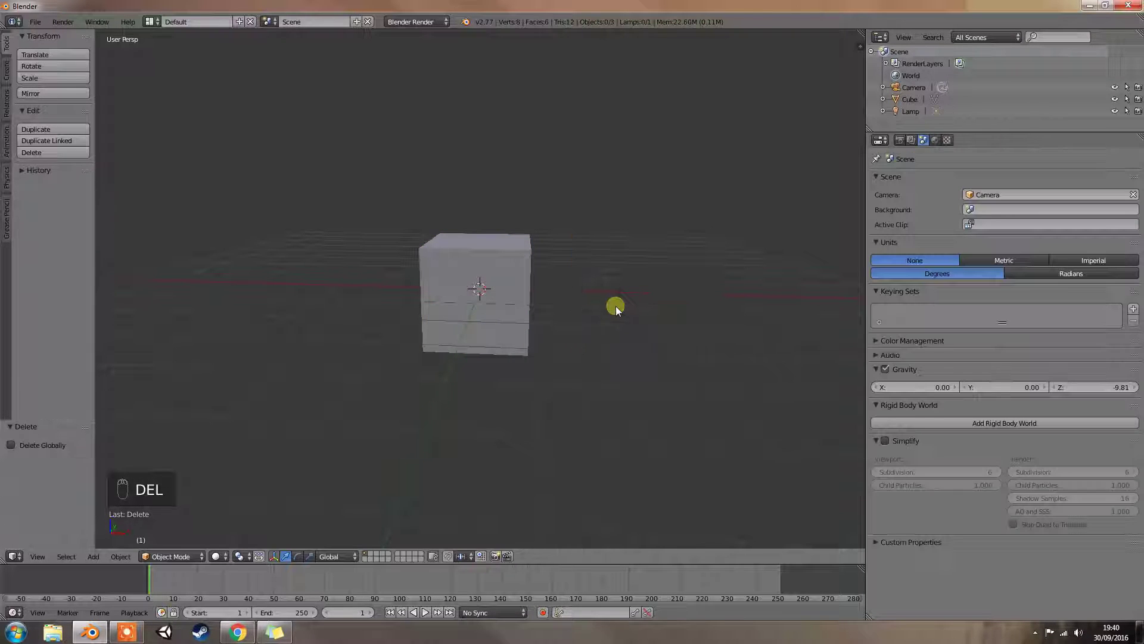
pyautogui.moveTo(514, 309); pyautogui.dragTo(606, 313)
pyautogui.moveTo(639, 311); pyautogui.dragTo(832, 253)
pyautogui.moveTo(832, 253); pyautogui.dragTo(832, 253)
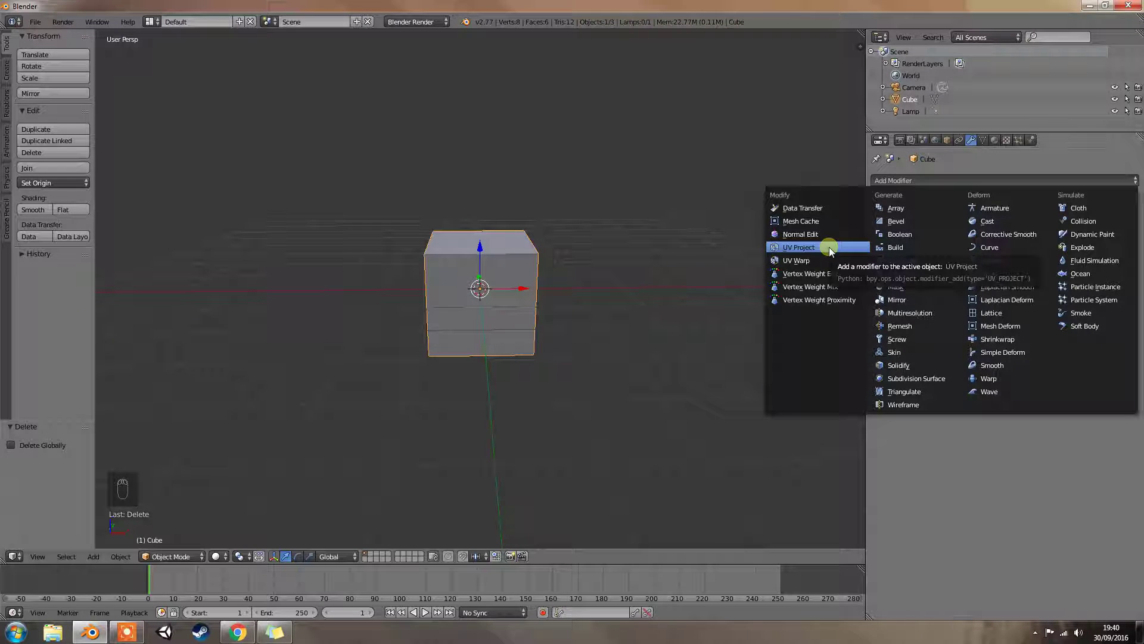